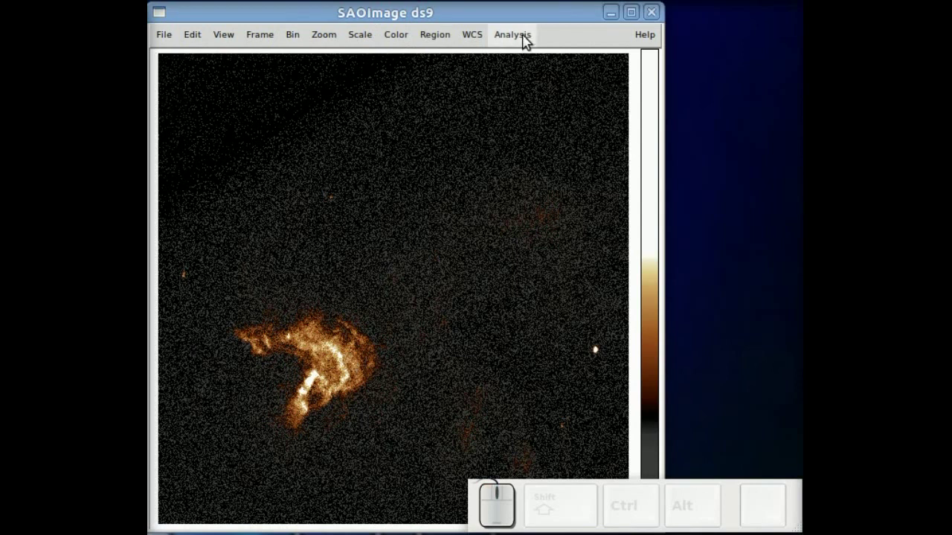
Tear off the CIAO Image Processing tools list (Blob, Adaptive Smooth, Threshold, Source Fill) as its own window.
click(522, 43)
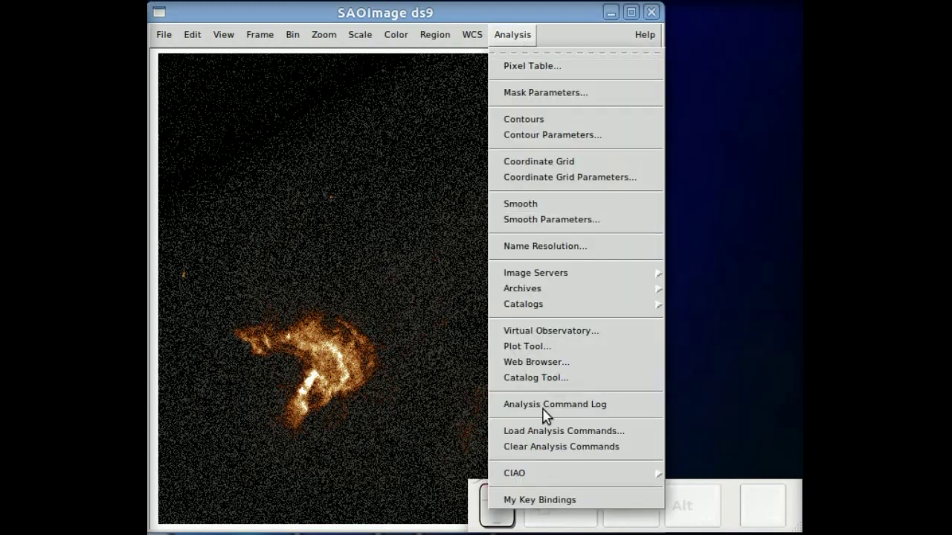
click(548, 476)
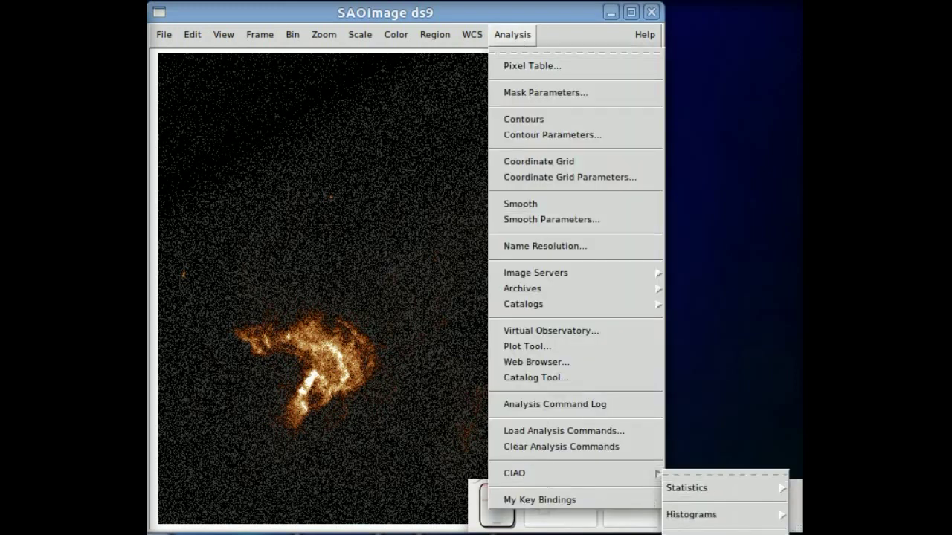
click(705, 474)
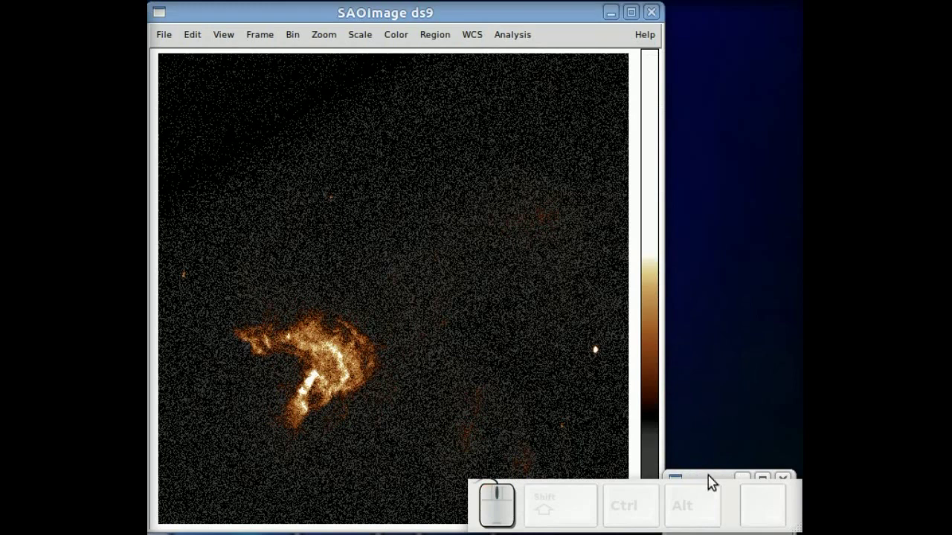
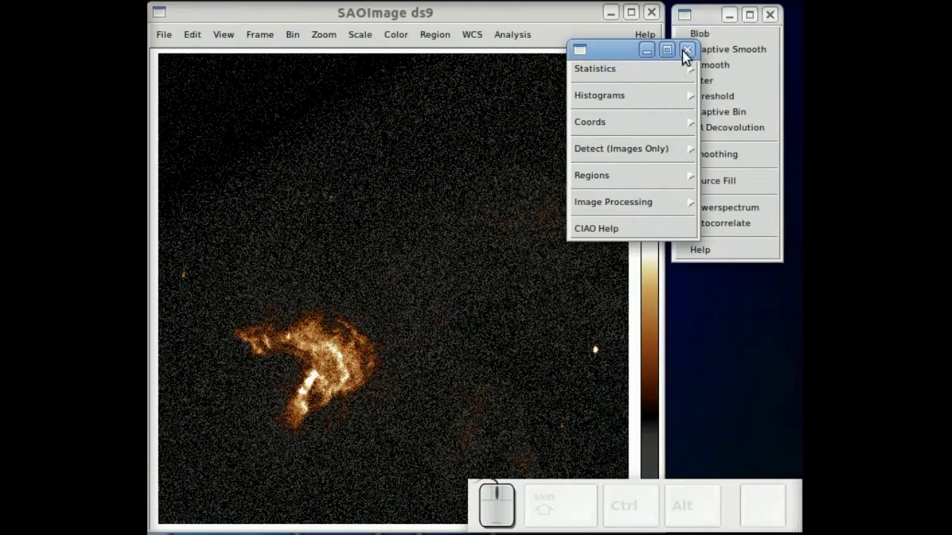
click(688, 57)
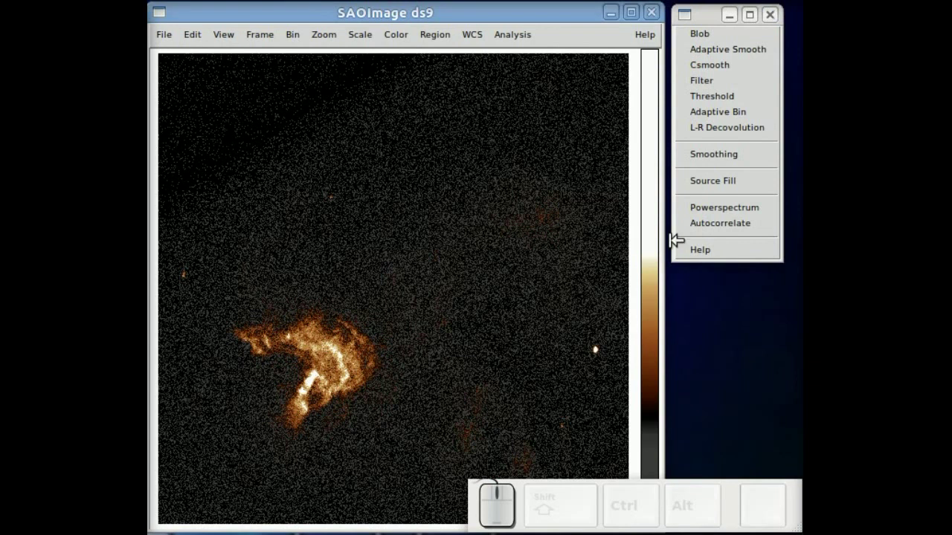
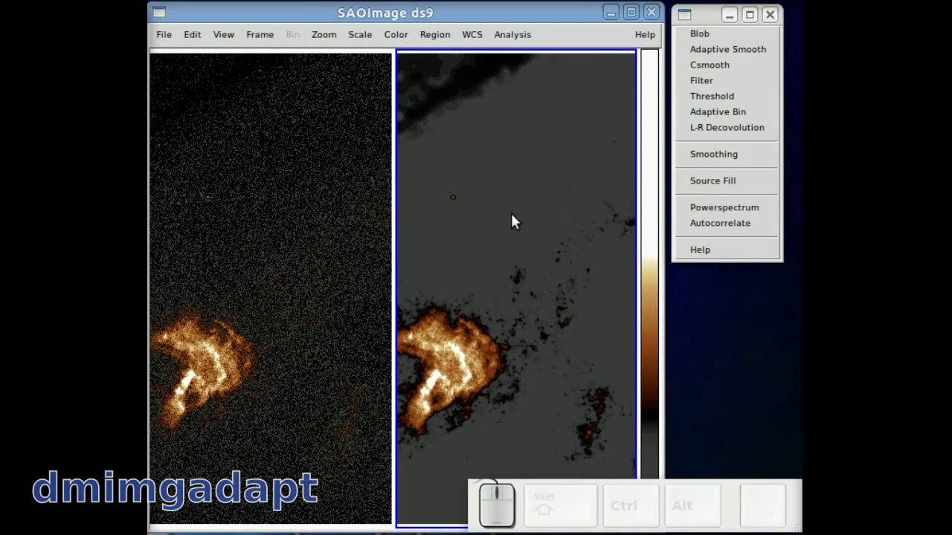
Display the dmimgadapt-smoothed nebula image alone in Single Frame mode and adjust its contrast.
click(261, 43)
click(264, 214)
drag(448, 225, 344, 201)
key(Tab)
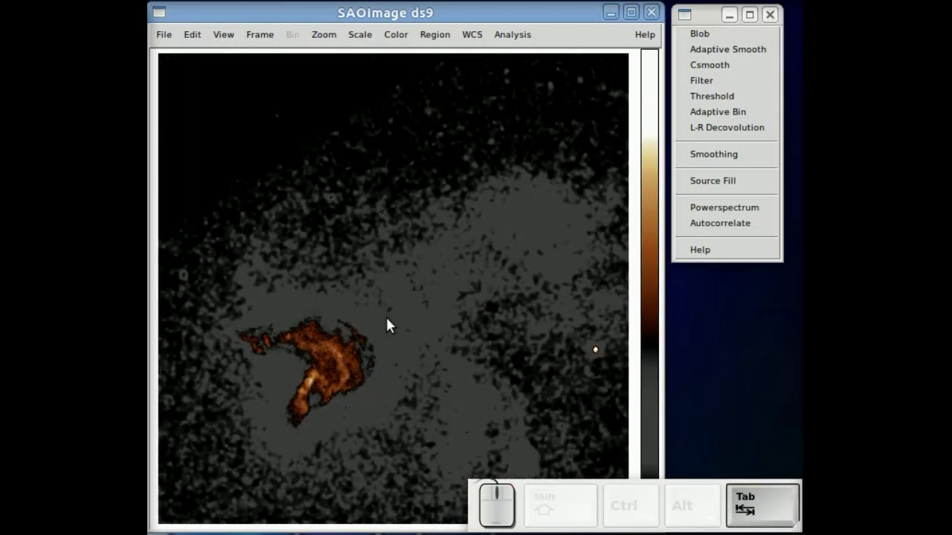
key(Tab)
Mark a circular region over the faint background area above the nebula.
drag(407, 180, 399, 143)
drag(436, 173, 417, 191)
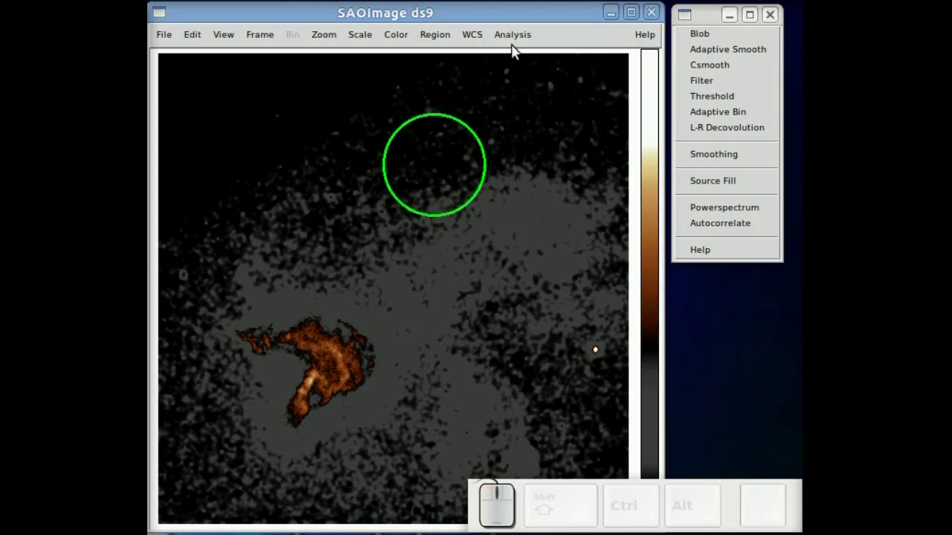
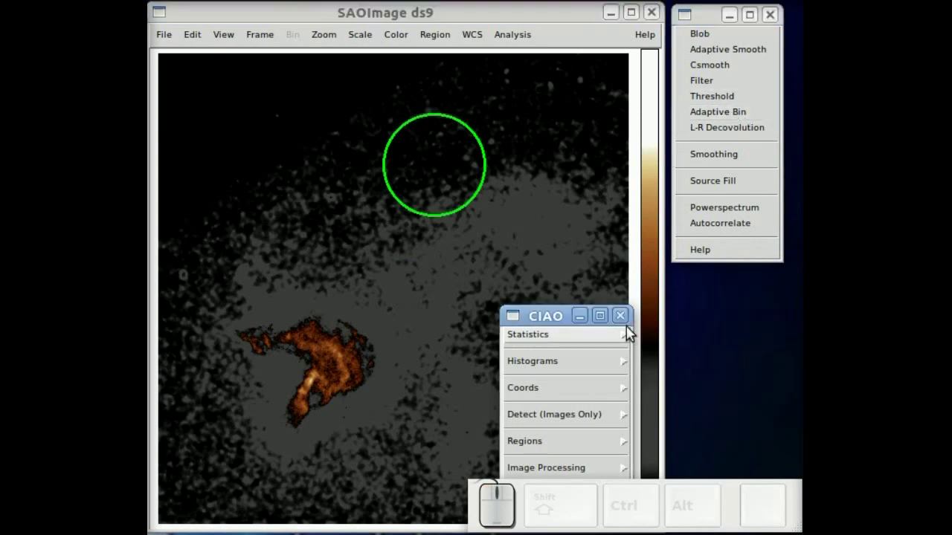
Delete the circular background region after checking its statistics (mean ≈0.446).
click(626, 320)
click(439, 177)
key(Delete)
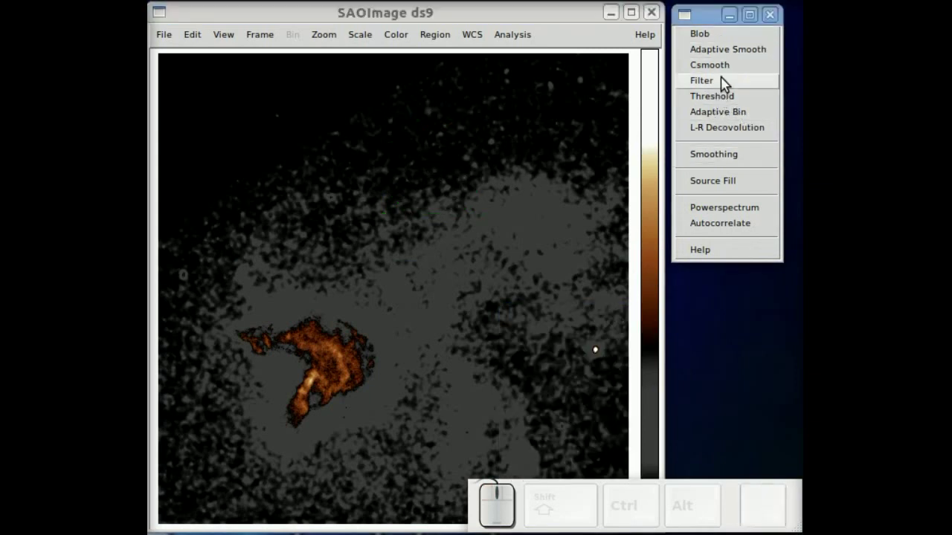
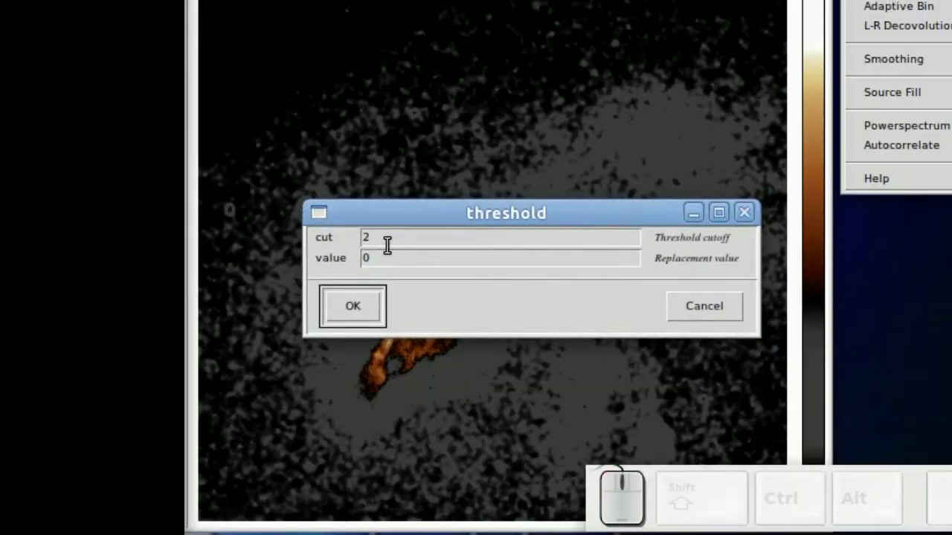
Threshold the smoothed image at cut 2 with value 0 and tile all three frames side by side.
click(361, 313)
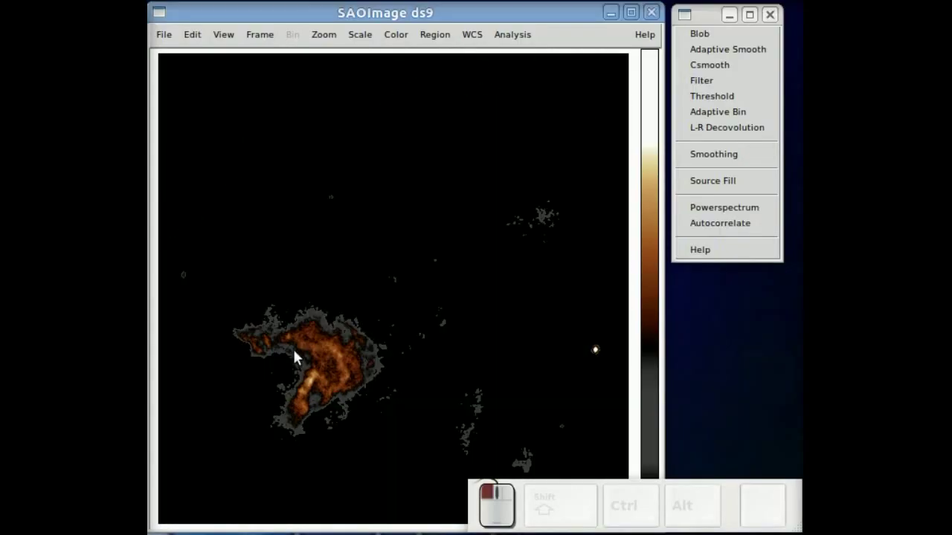
drag(453, 185, 354, 105)
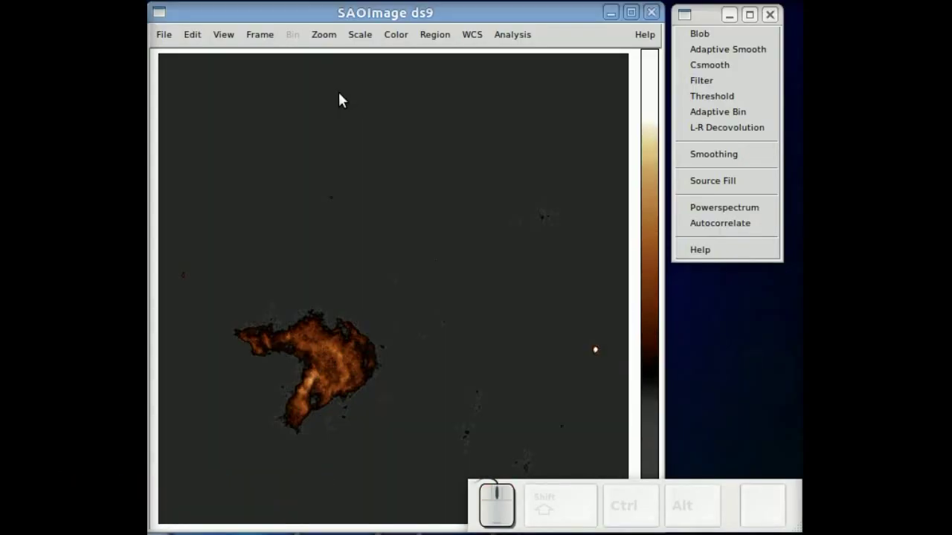
click(261, 44)
click(267, 228)
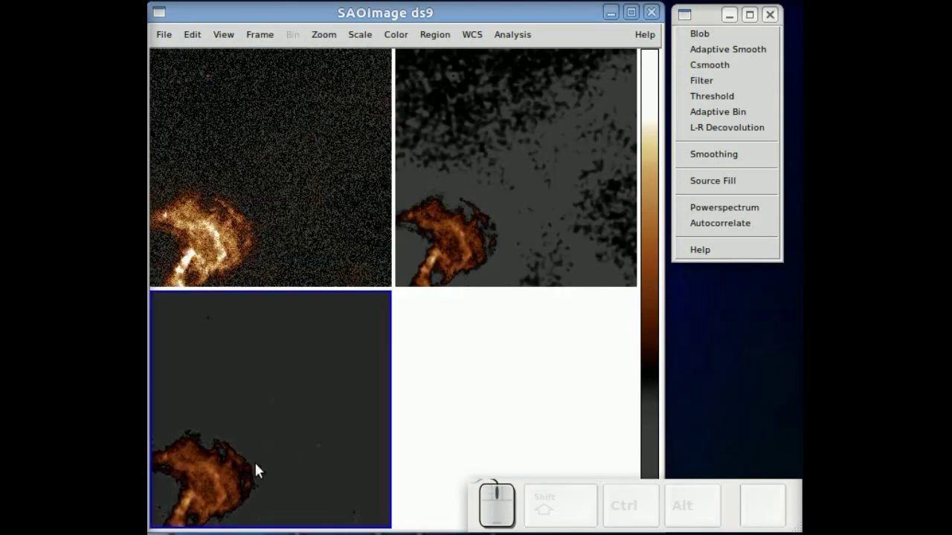
Run Blob labelling on the thresholded image, producing a new labelled frame.
click(262, 46)
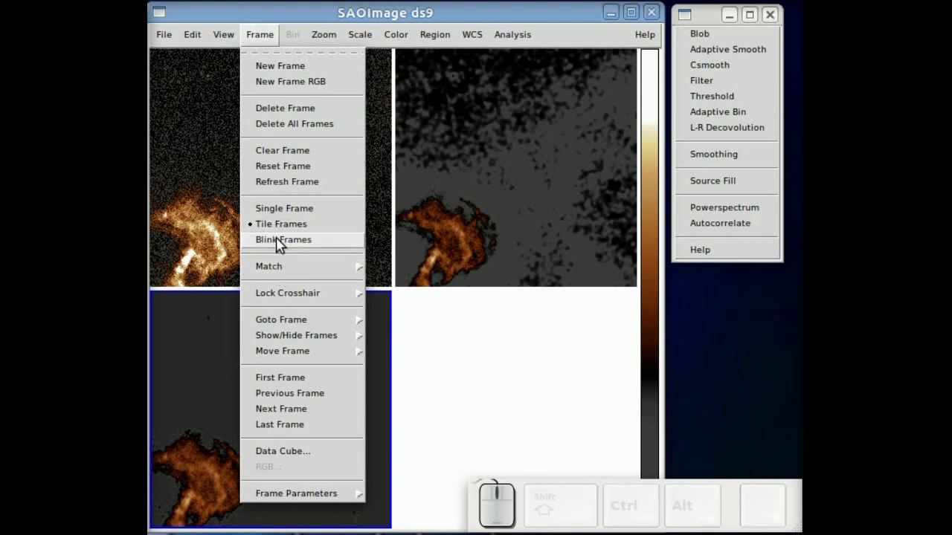
click(292, 119)
click(501, 292)
click(504, 302)
key(Delete)
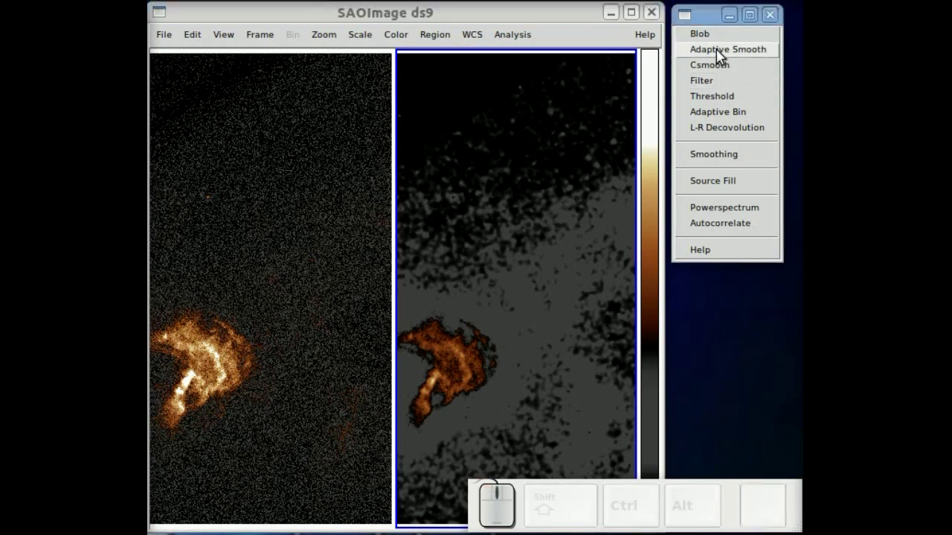
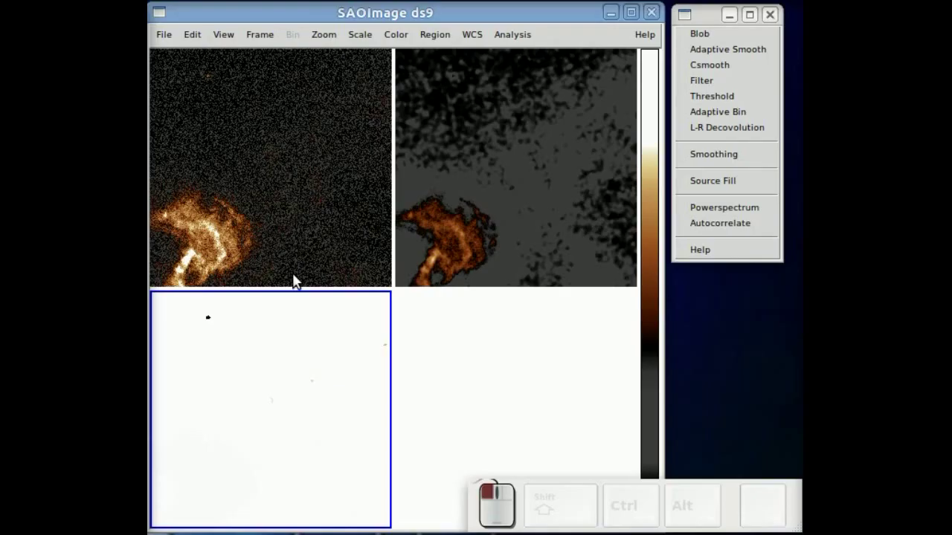
Show the blob-labelled image alone with the Rainbow colour map stretched so each blob has its own colour.
click(266, 48)
click(272, 215)
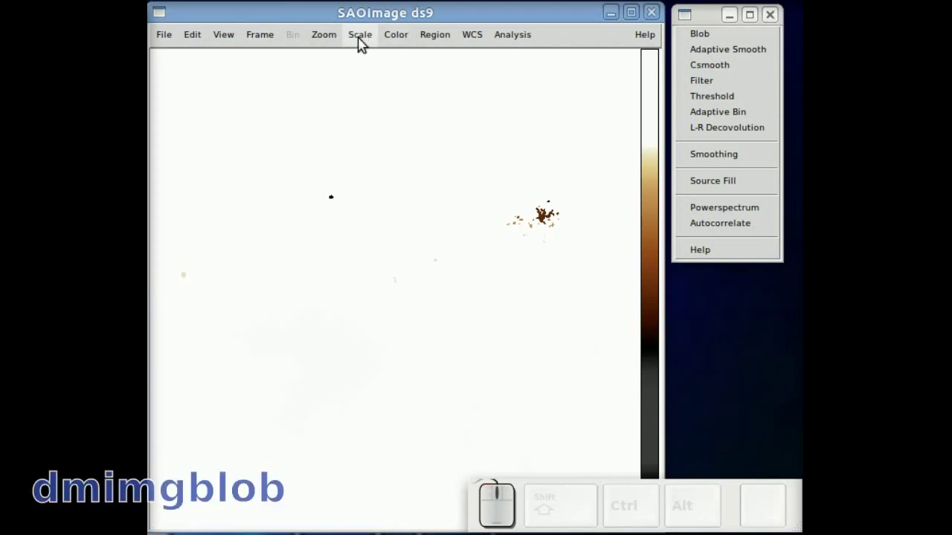
click(390, 49)
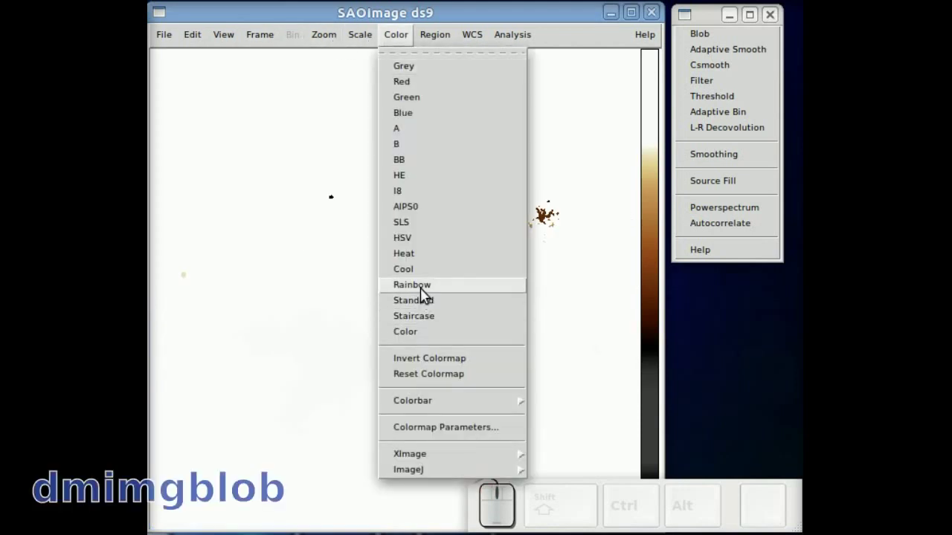
click(425, 292)
drag(459, 227, 388, 143)
key(shift+Tab)
key(shift+Tab)
key(shift+Tab)
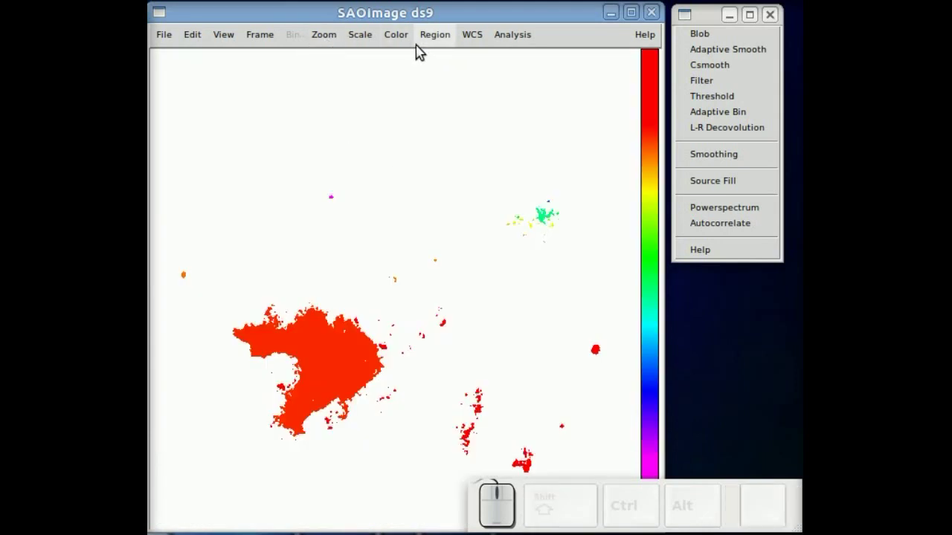
Delete the blob-labelled and smoothed frames, leaving only the original nebula image.
click(269, 38)
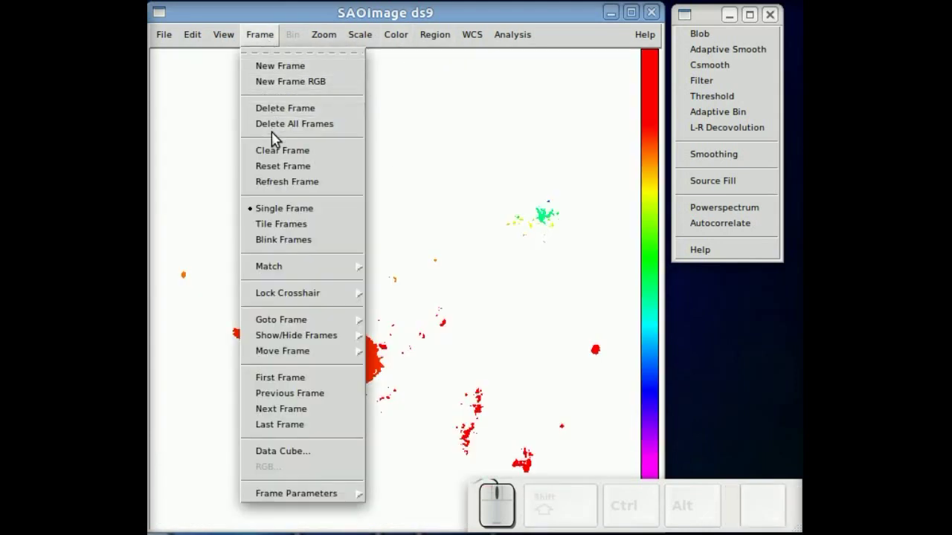
click(277, 118)
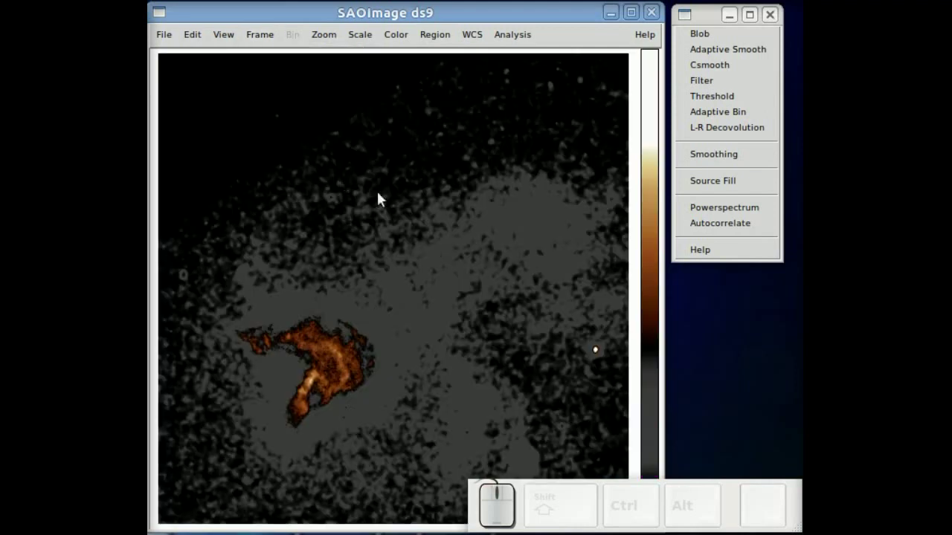
click(258, 49)
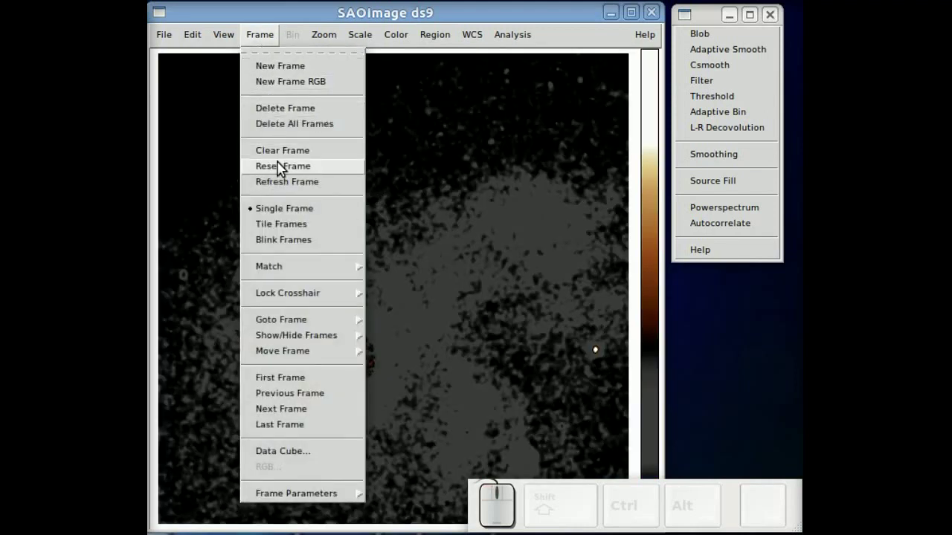
click(275, 114)
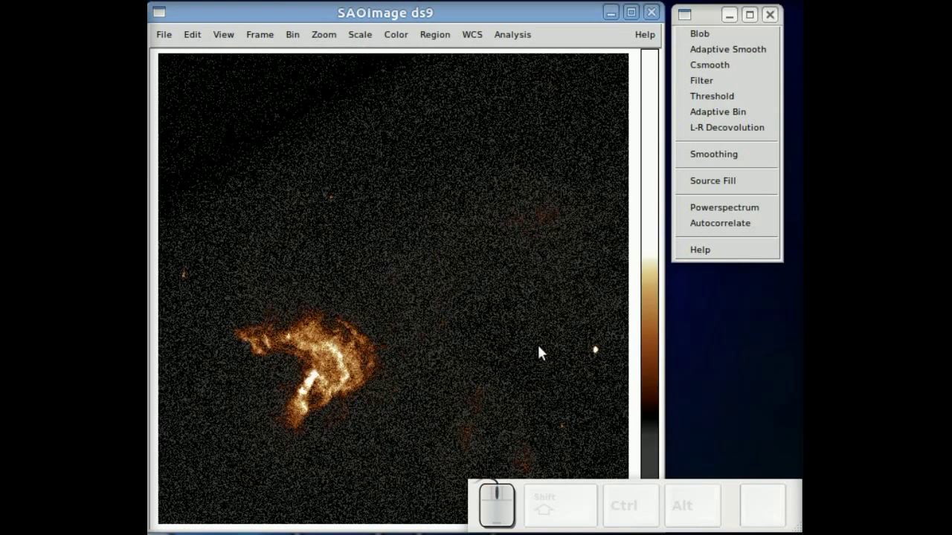
Circle the bright point source at right and mark a lower circle as background.
drag(601, 360, 581, 363)
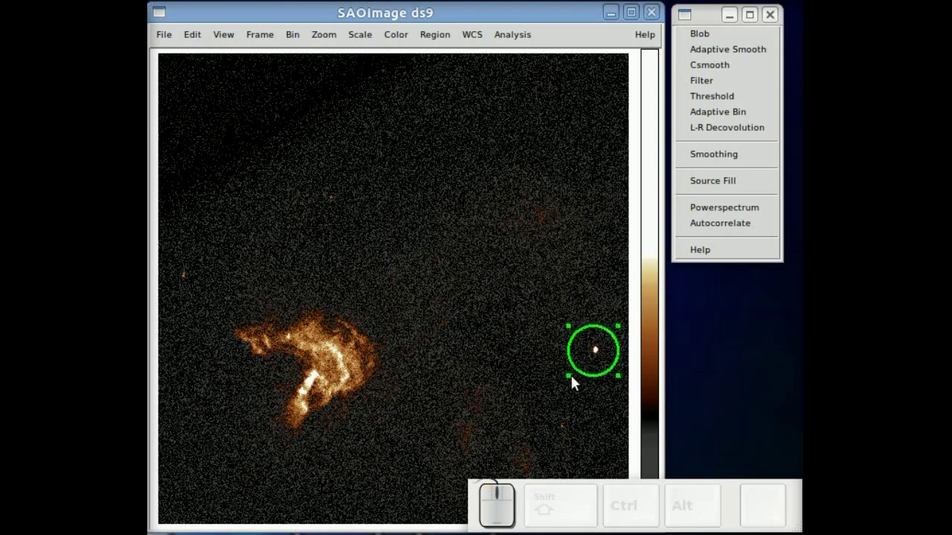
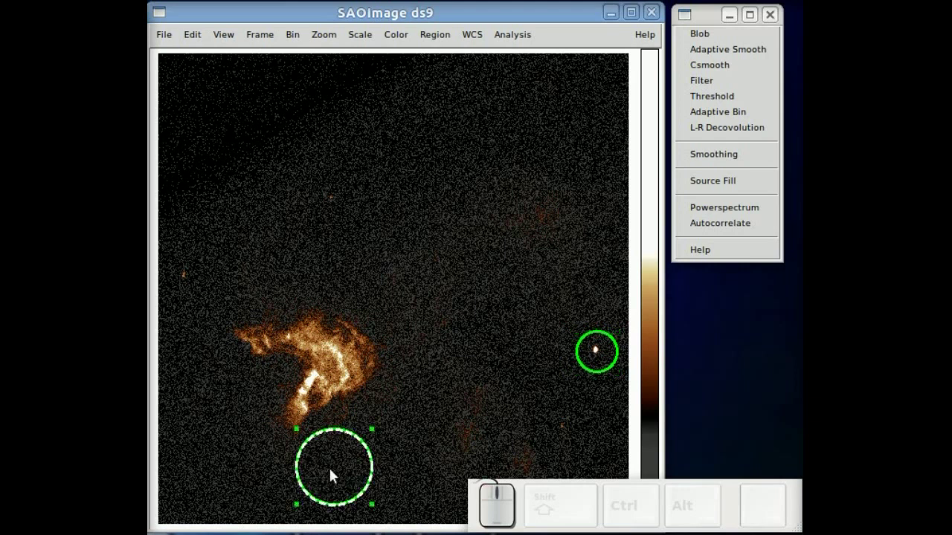
key(b)
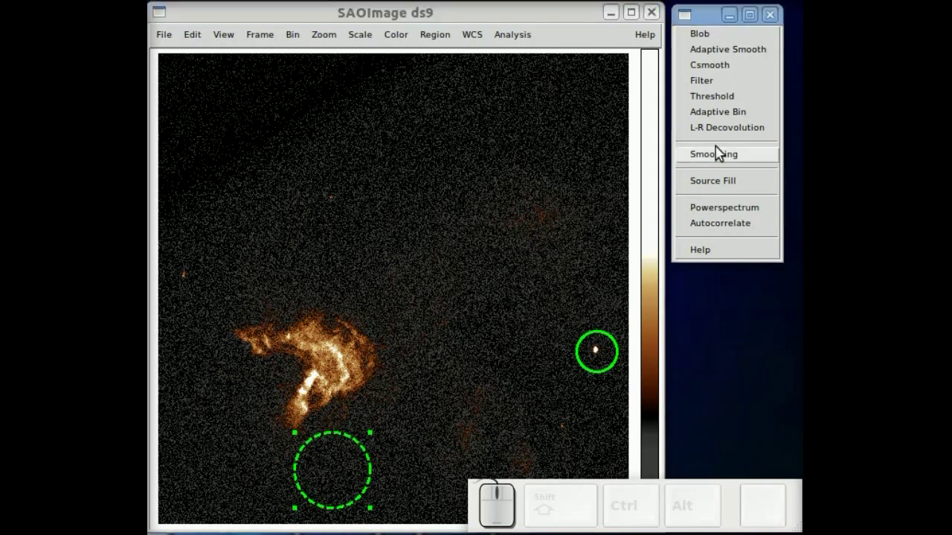
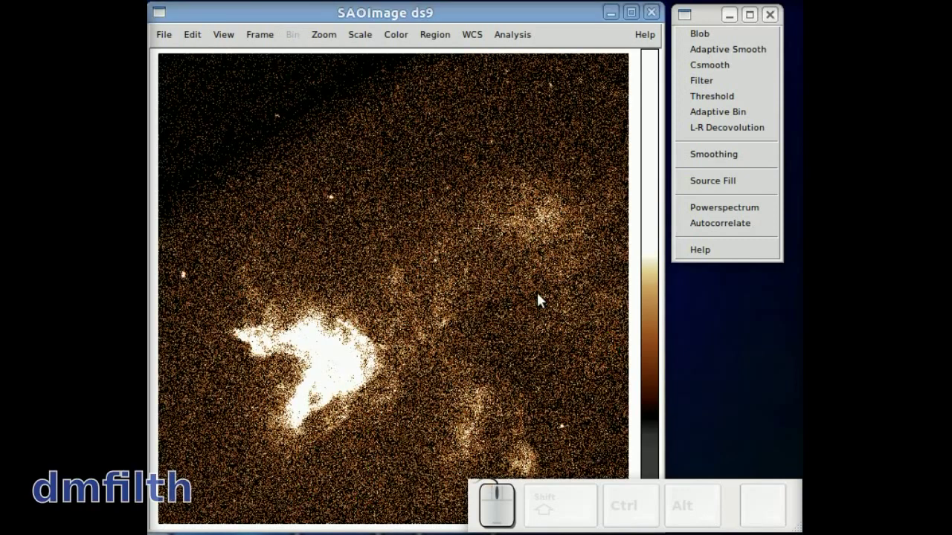
Adjust the contrast of the dmfilth source-filled image where the bright dot is gone.
drag(525, 280, 428, 196)
key(Tab)
key(Tab)
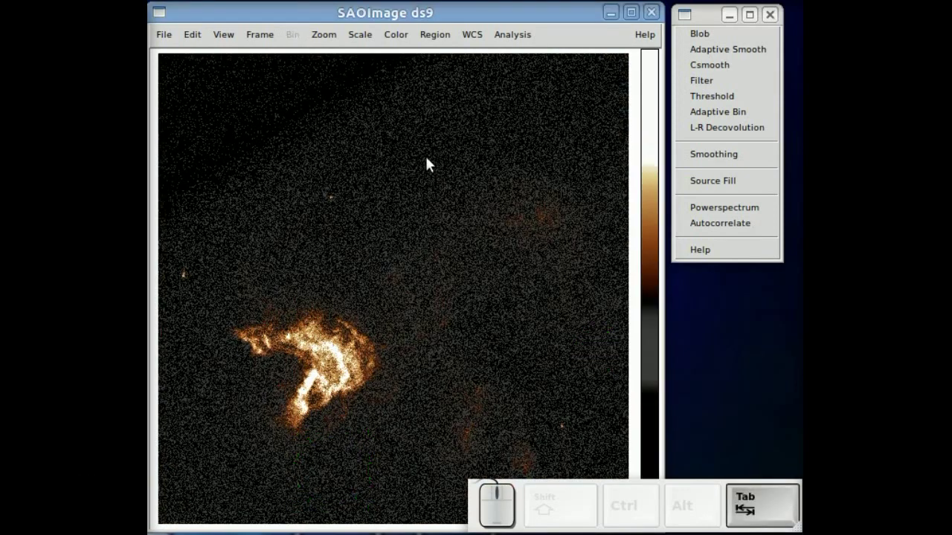